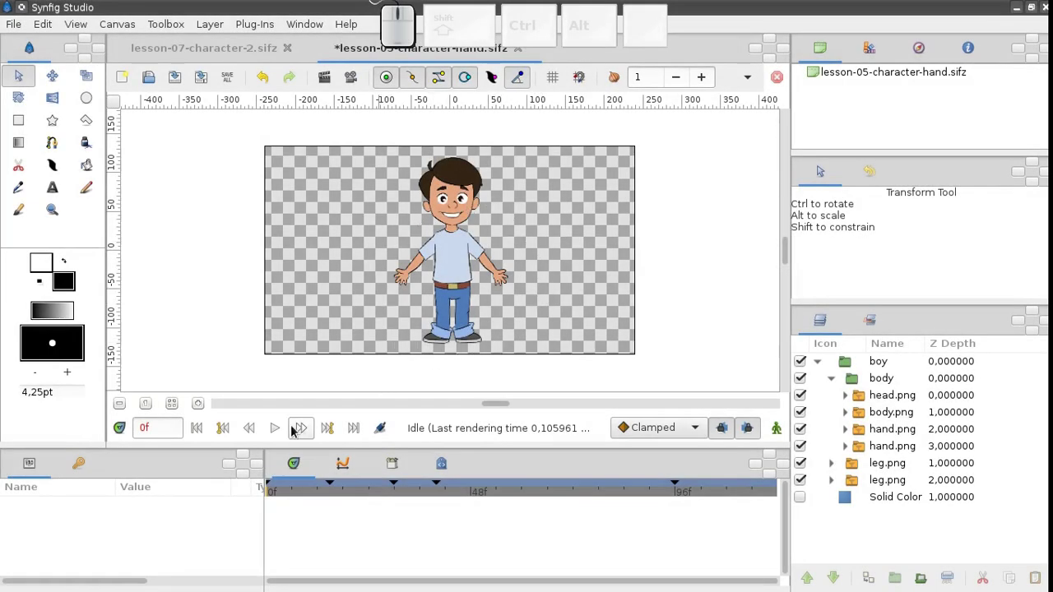
Show the walk-cycle example's Skeleton layer with its bones visible on the character.
click(287, 430)
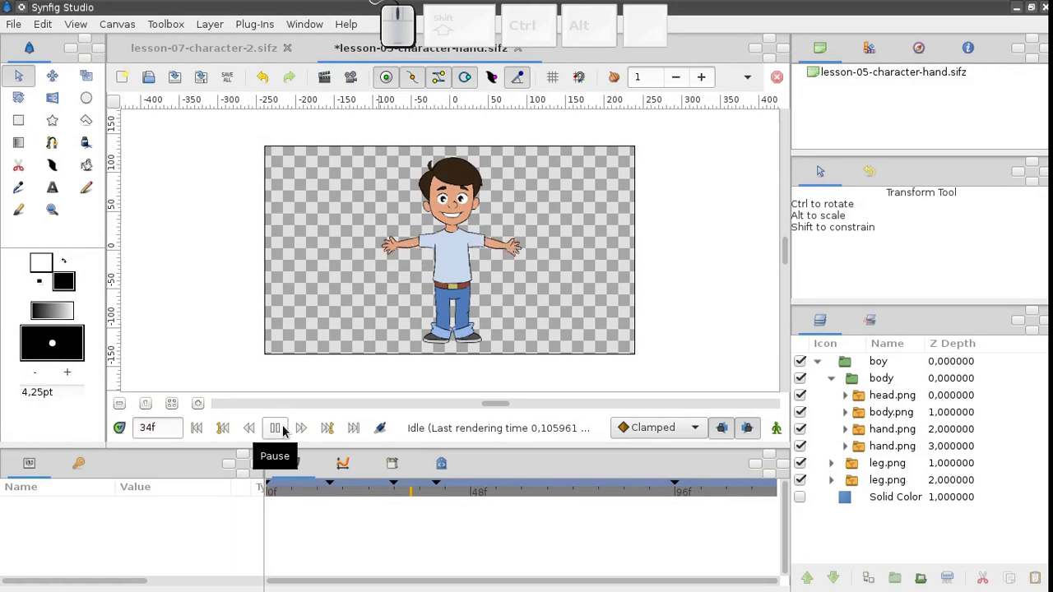
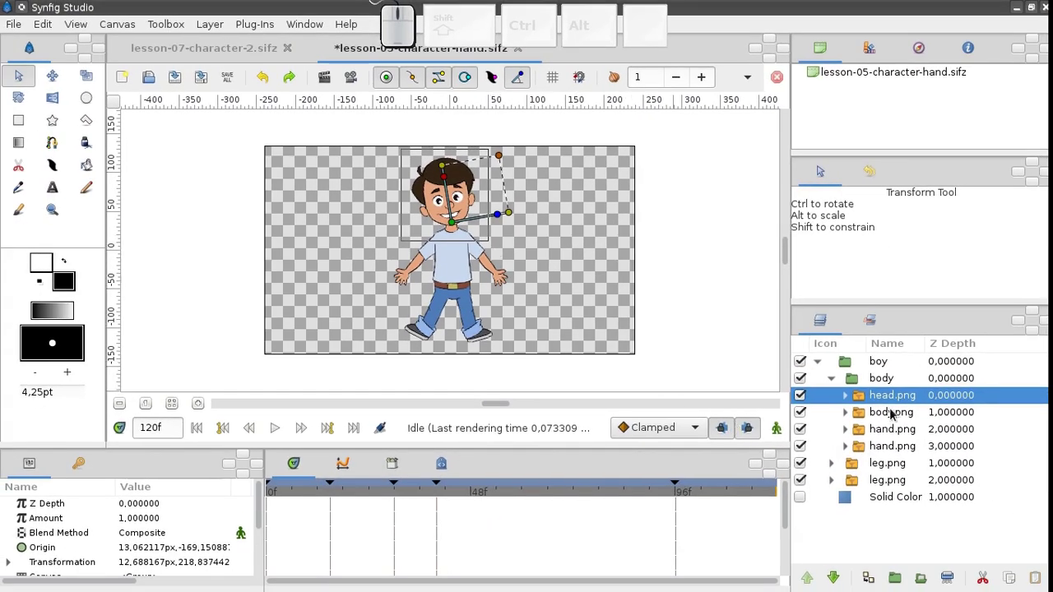
click(868, 387)
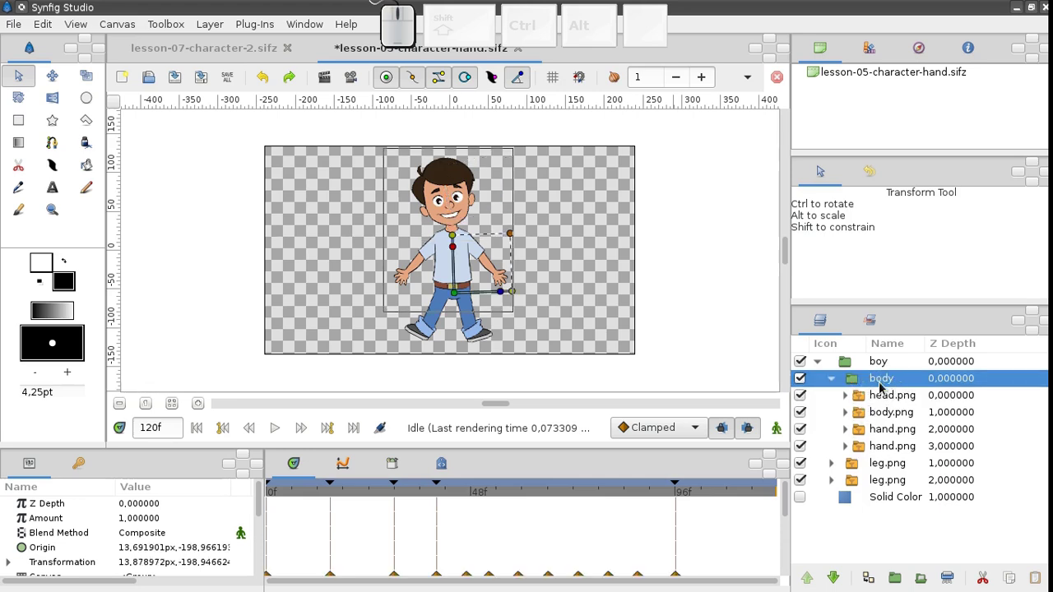
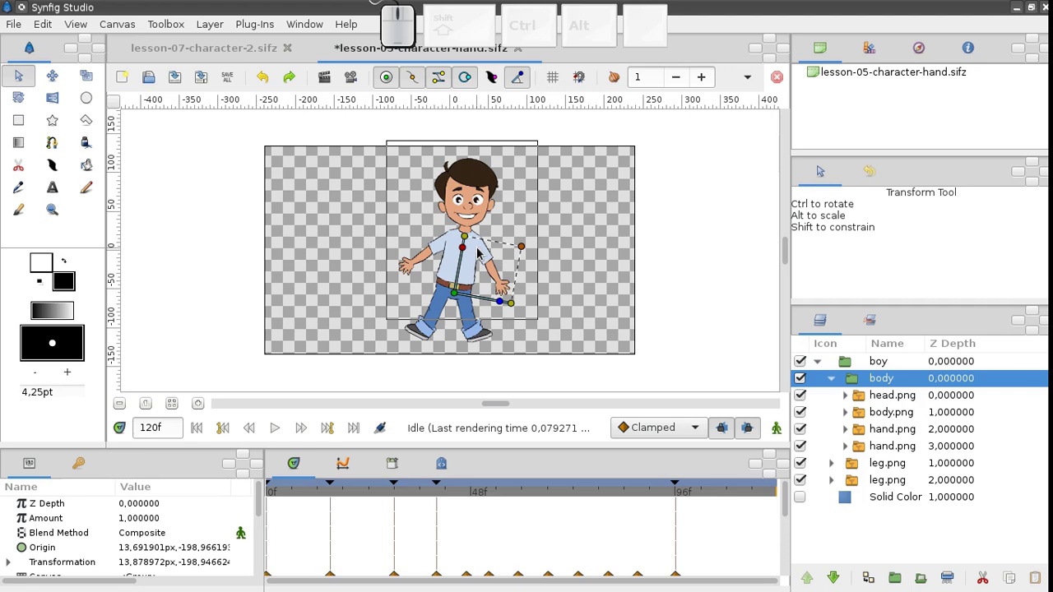
click(232, 57)
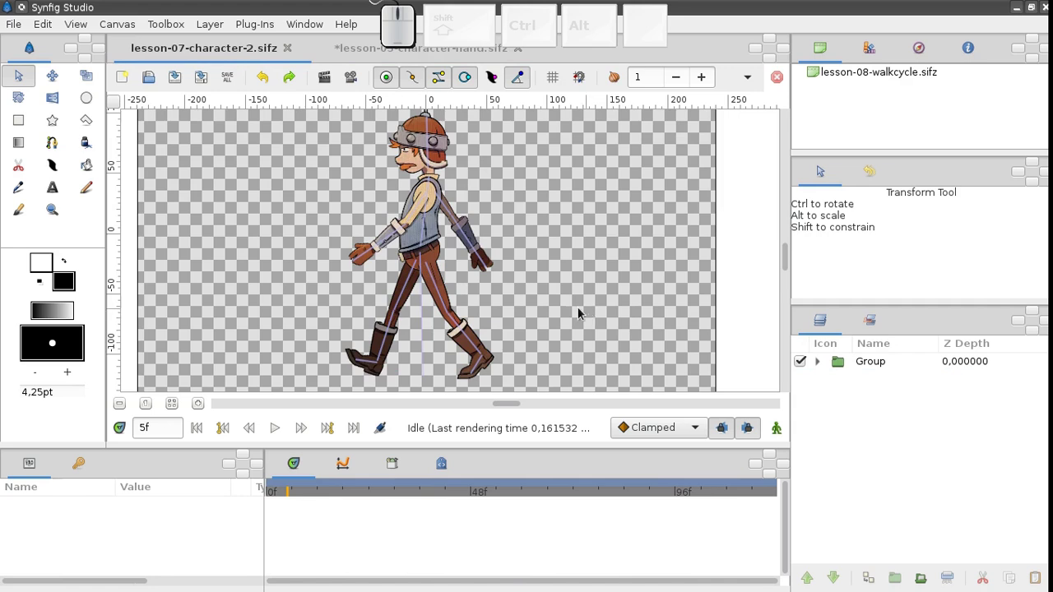
click(825, 370)
click(854, 387)
Pose the character's leg bones into a wider stride on the canvas.
click(401, 310)
click(355, 342)
click(449, 311)
click(509, 317)
click(463, 304)
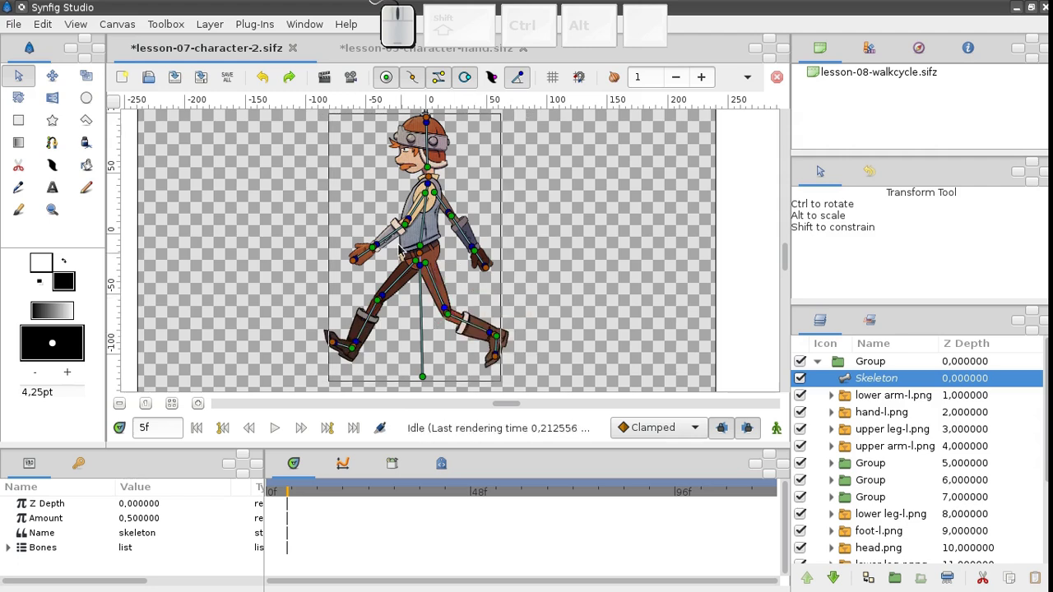
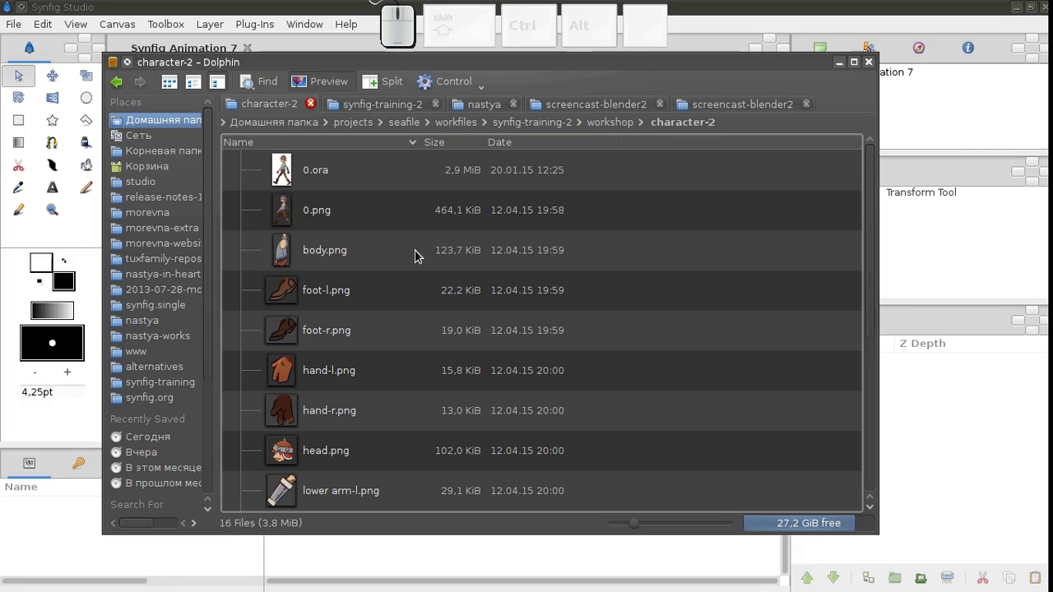
Scroll through the character-2 folder's PNG body-part images.
scroll(down, 3)
scroll(down, 3)
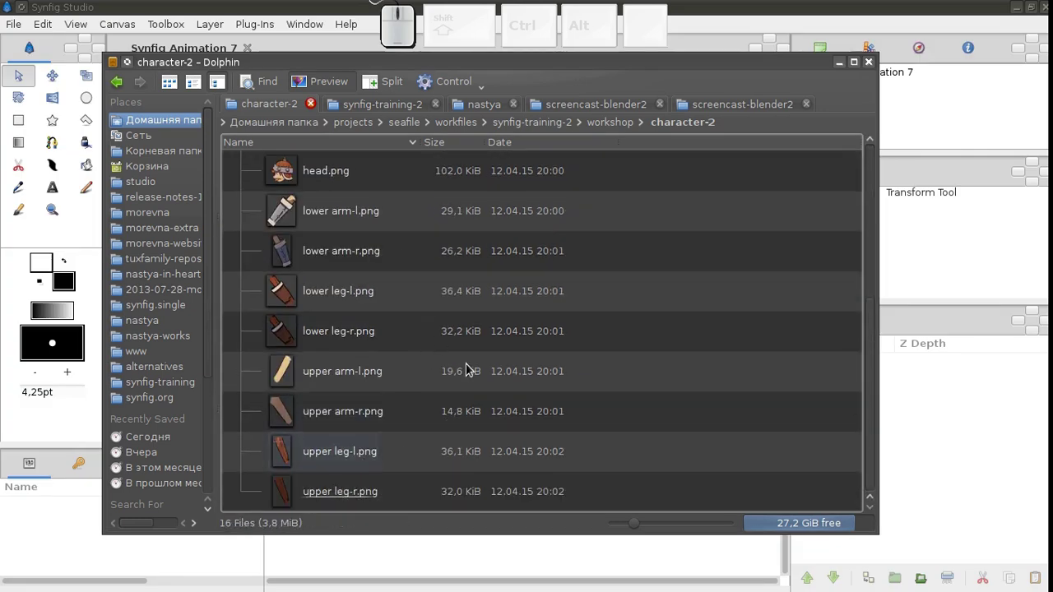
scroll(up, 3)
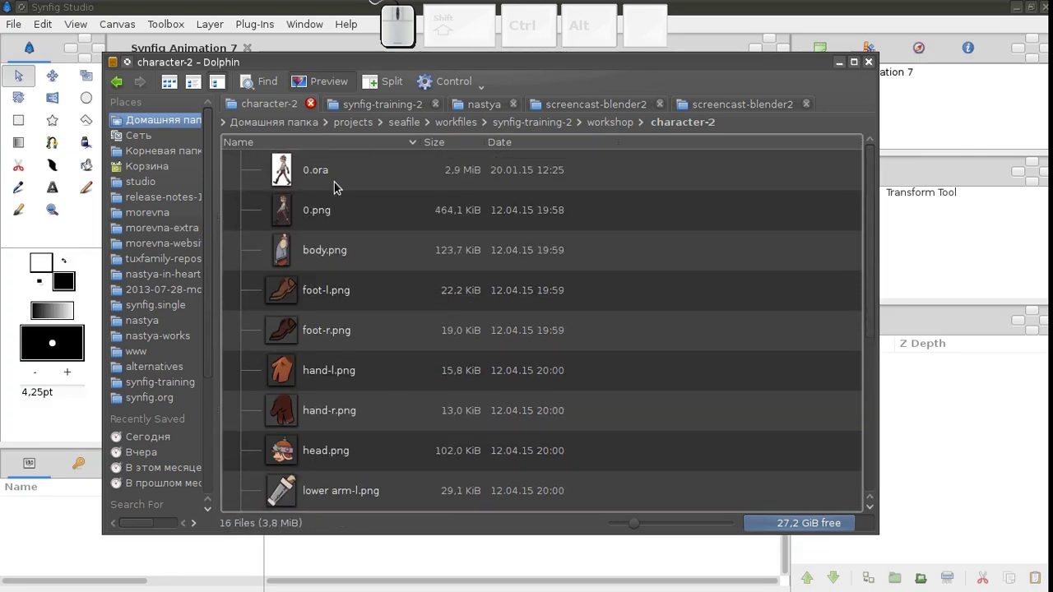
Select all the character part PNGs and drop them onto the Synfig canvas as image layers.
drag(243, 66, 535, 198)
drag(561, 227, 323, 246)
drag(622, 272, 559, 288)
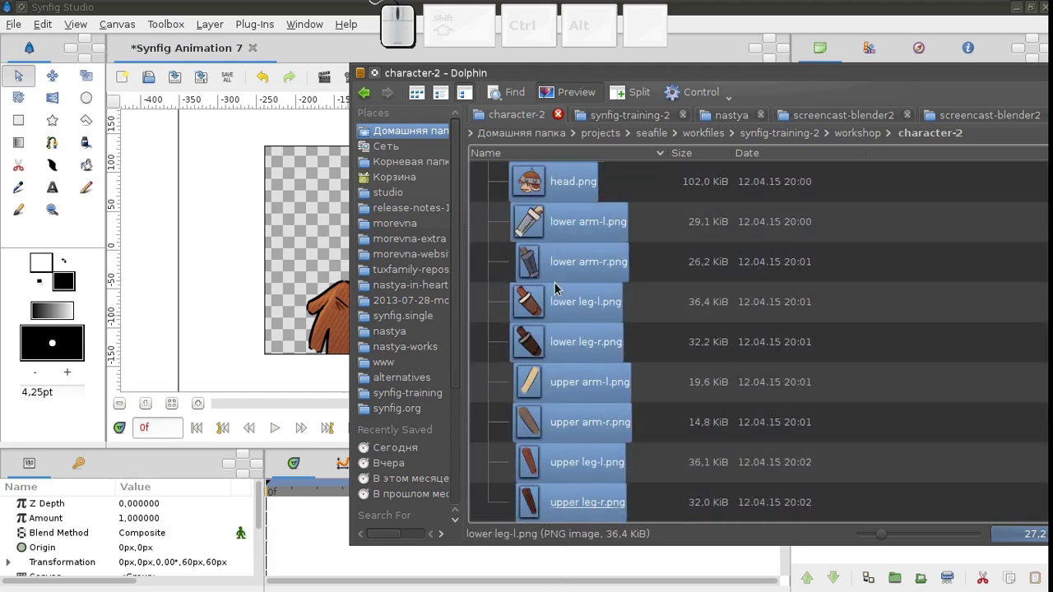
drag(573, 229, 313, 284)
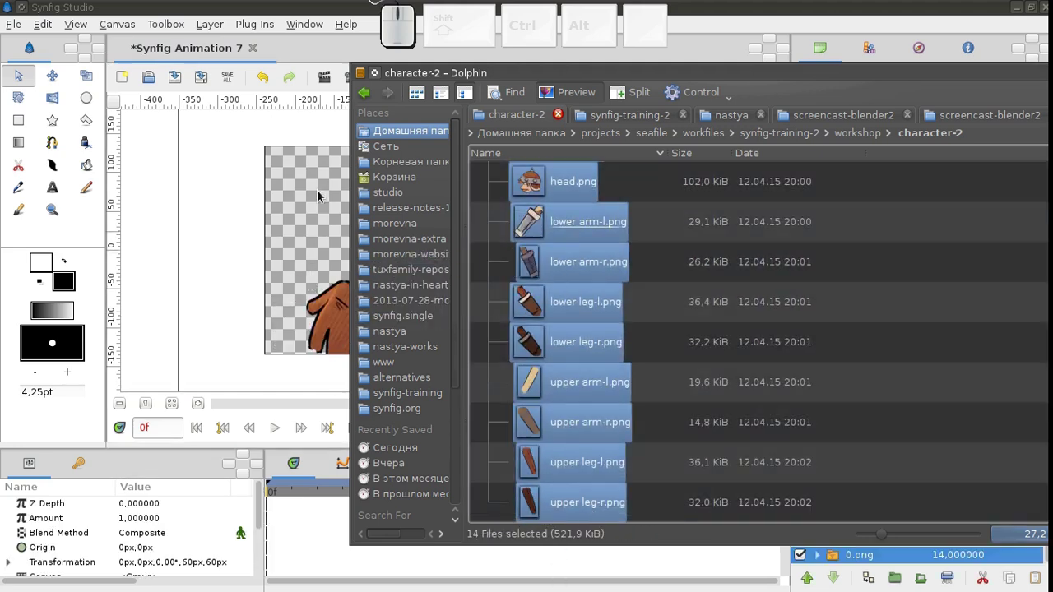
Review the imported image layers stacked from upper-leg-r.png down to 0.png.
click(306, 184)
scroll(up, 3)
click(863, 370)
scroll(down, 3)
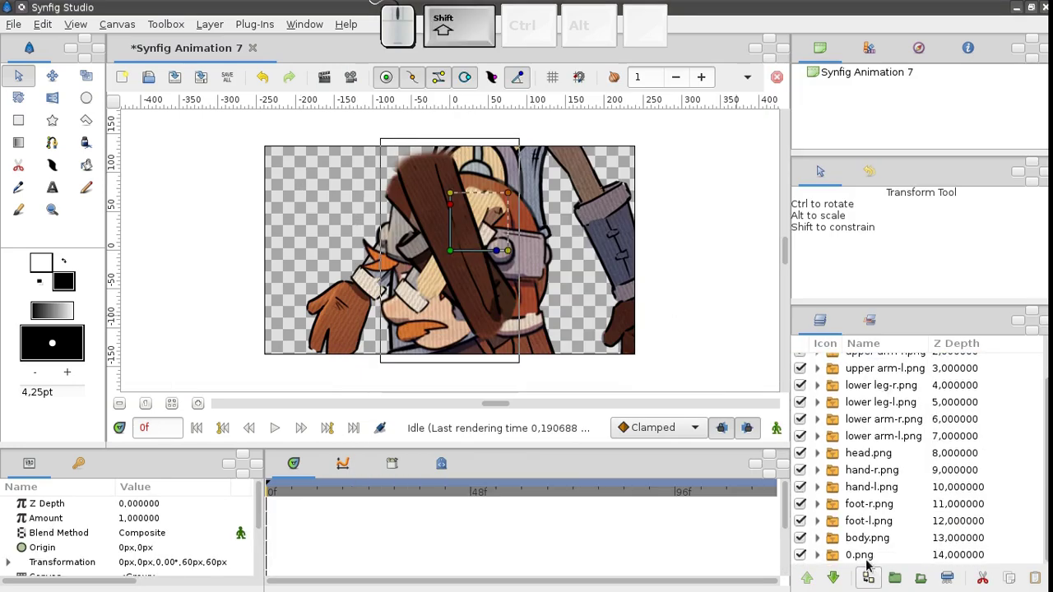
Group all imported part layers into one Group and zoom out to fit the character.
click(871, 564)
click(898, 581)
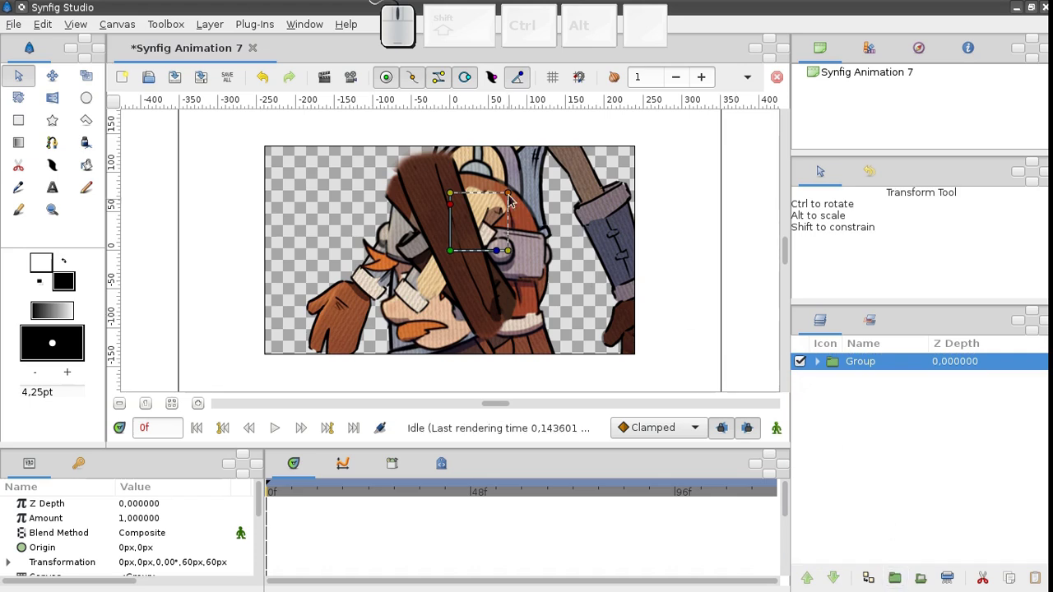
click(512, 198)
click(511, 201)
middle_click(456, 279)
scroll(up, 3)
middle_click(455, 282)
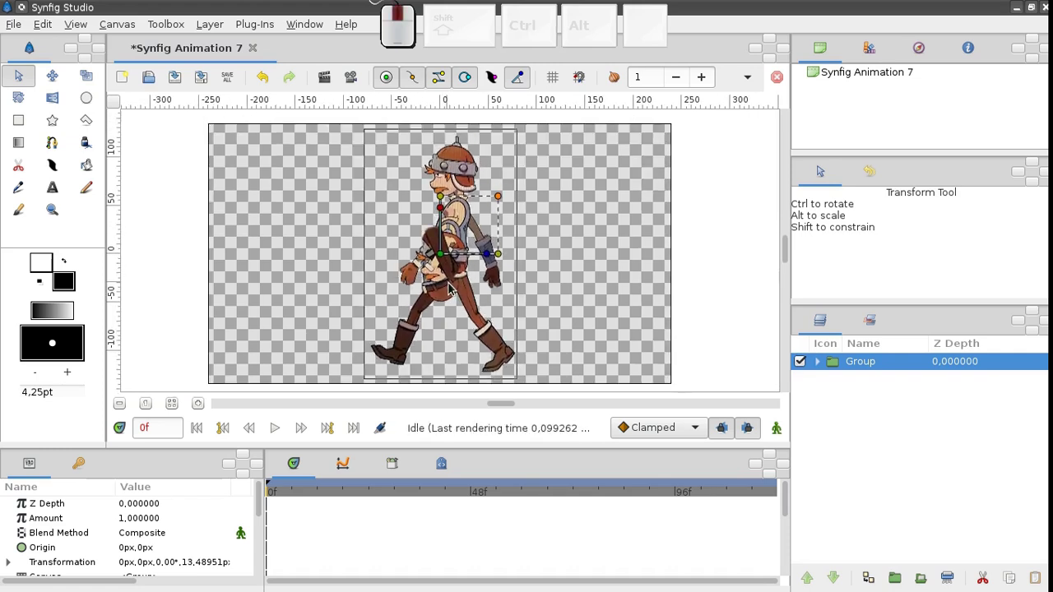
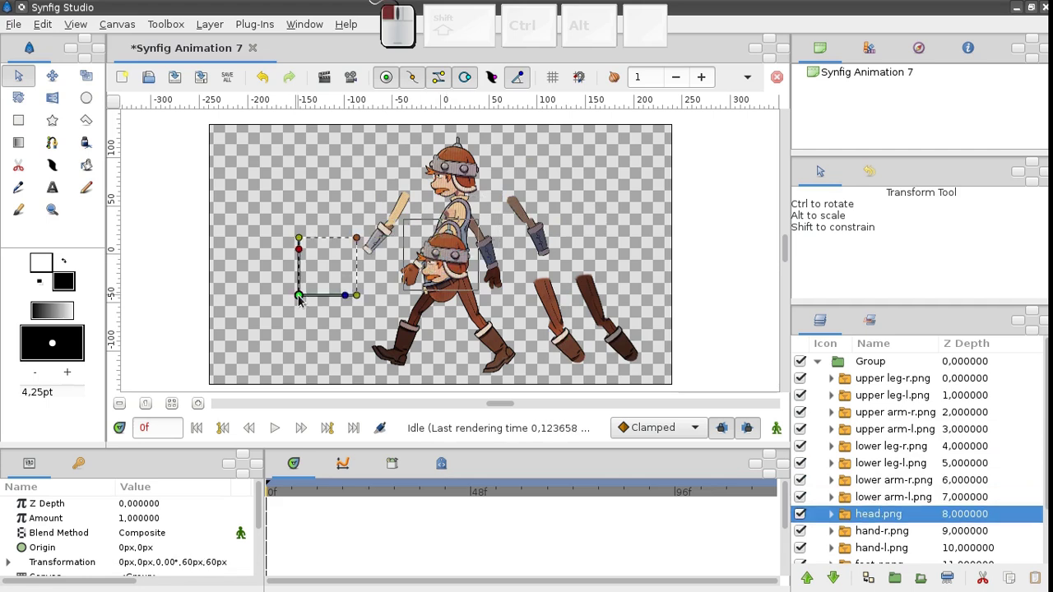
Drag the head and limb pieces apart and select the 0.png reference image.
click(448, 264)
drag(446, 262, 452, 263)
double_click(533, 330)
click(486, 301)
click(570, 236)
click(453, 259)
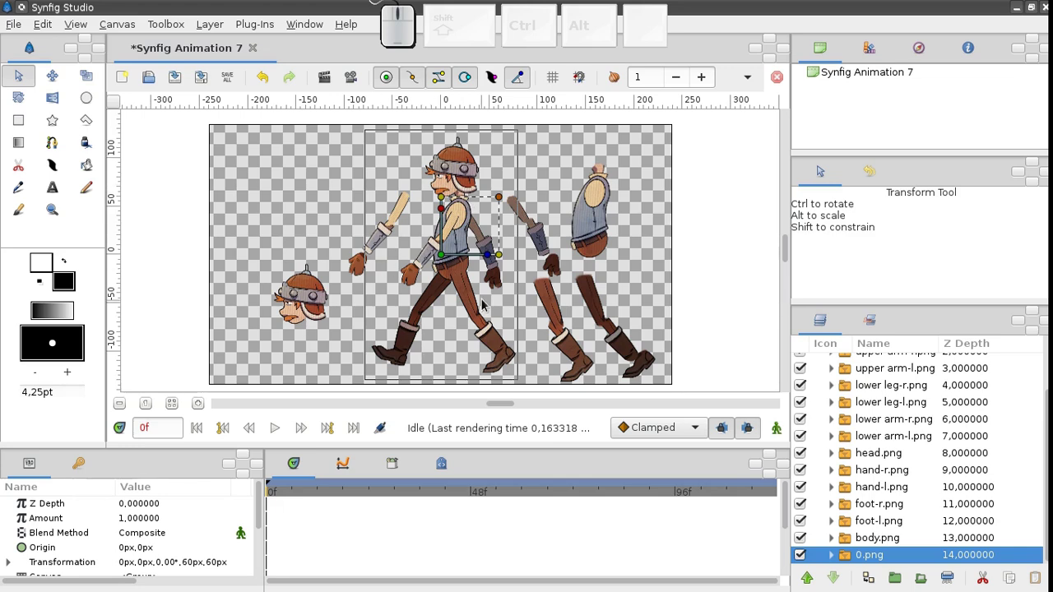
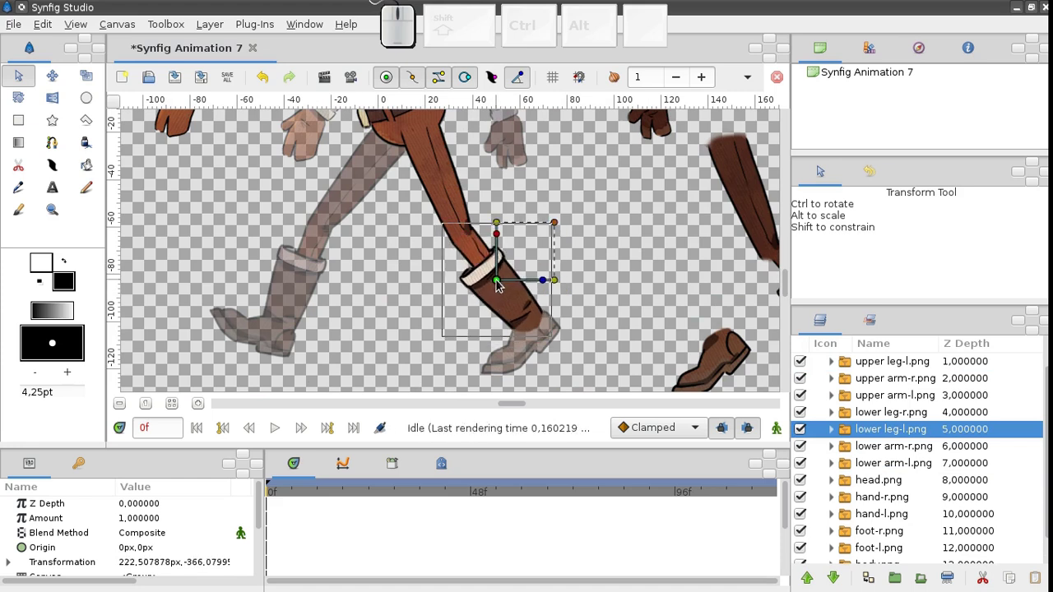
Place the left lower leg and left foot pieces over the faded reference.
click(713, 356)
click(699, 372)
click(528, 346)
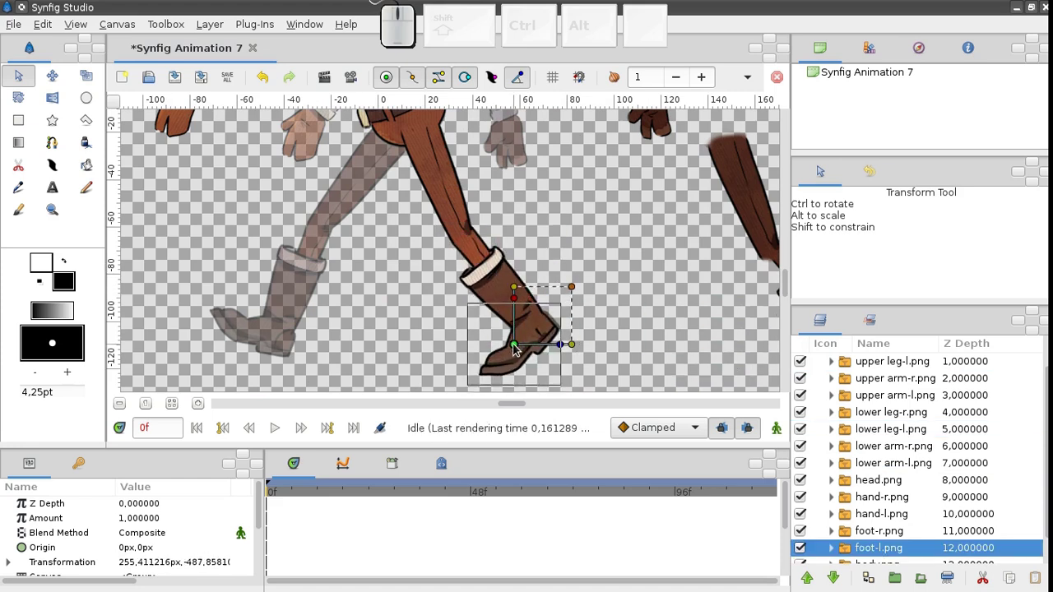
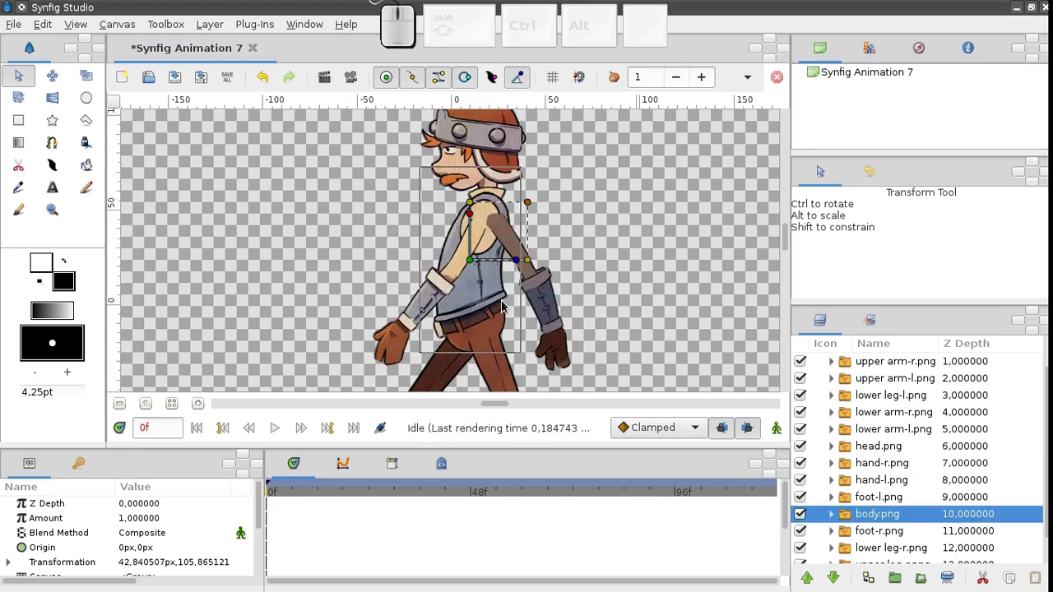
Select the right upper arm piece to move it behind the body.
click(513, 243)
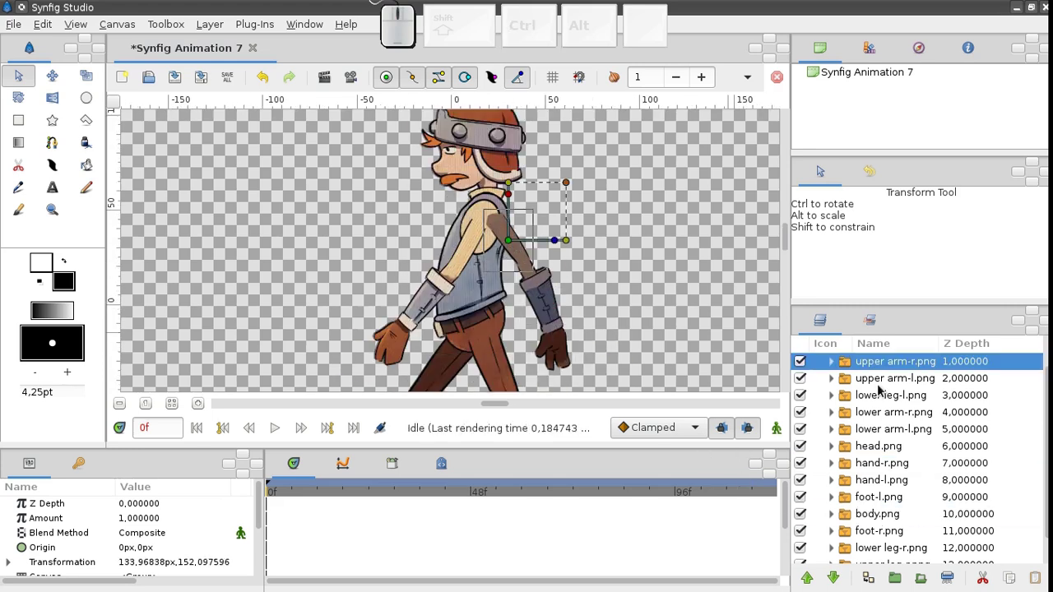
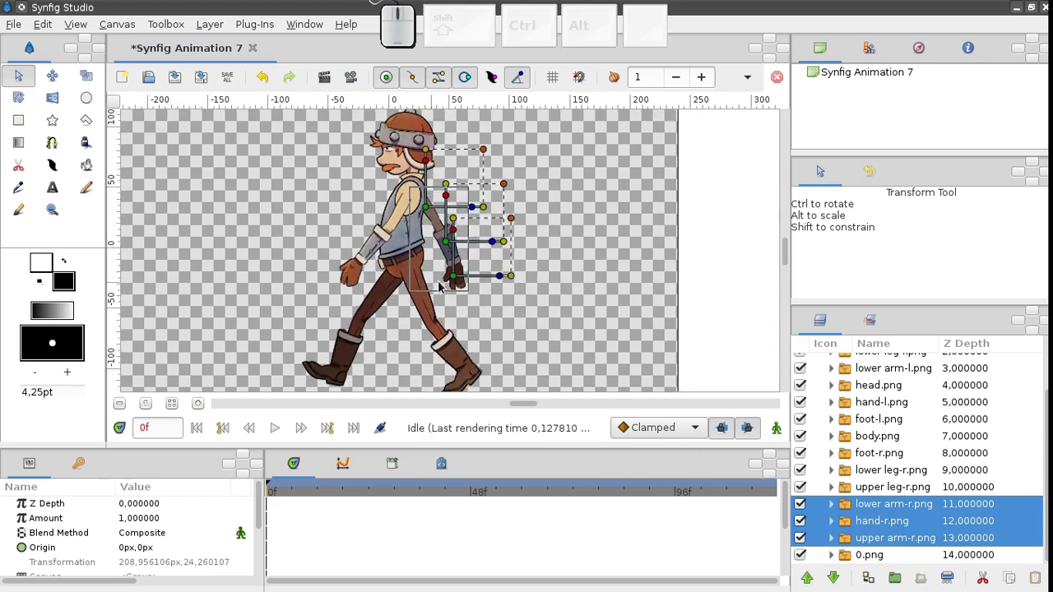
Hide the 0.png reference image so only the assembled parts remain.
click(855, 563)
drag(402, 256, 427, 259)
click(273, 86)
click(801, 562)
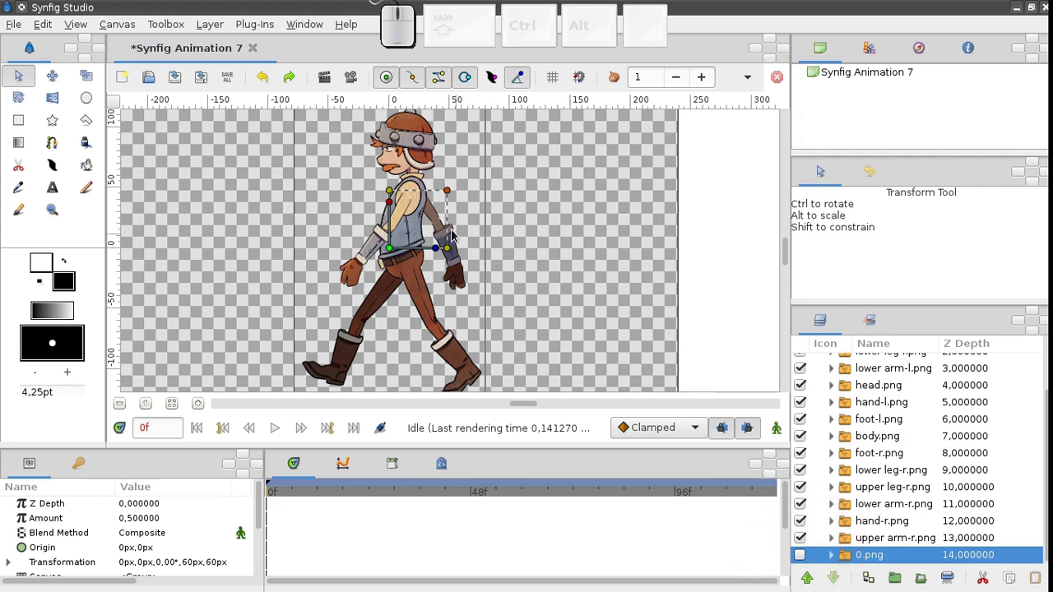
Group all character layers and select the upper left leg layer inside it.
click(438, 218)
scroll(up, 3)
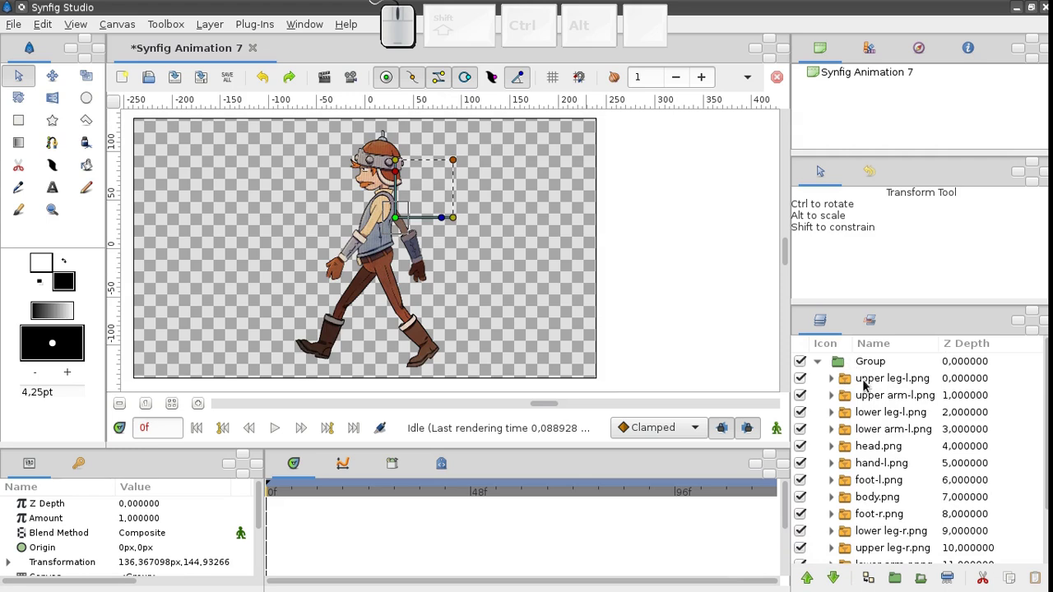
click(867, 387)
Open the layer context menu to add a Skeleton layer to the group.
right_click(866, 387)
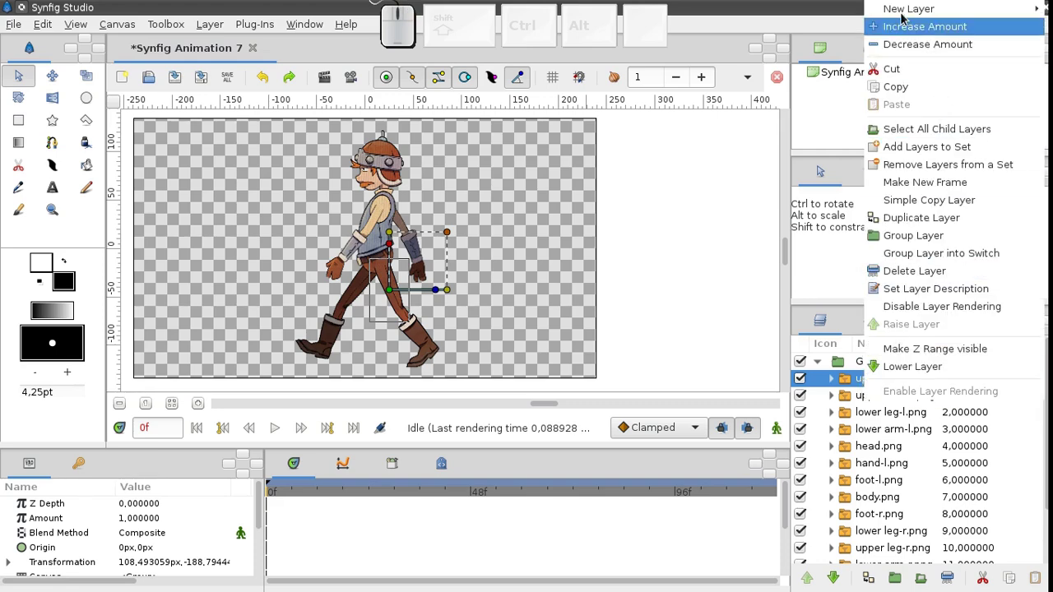
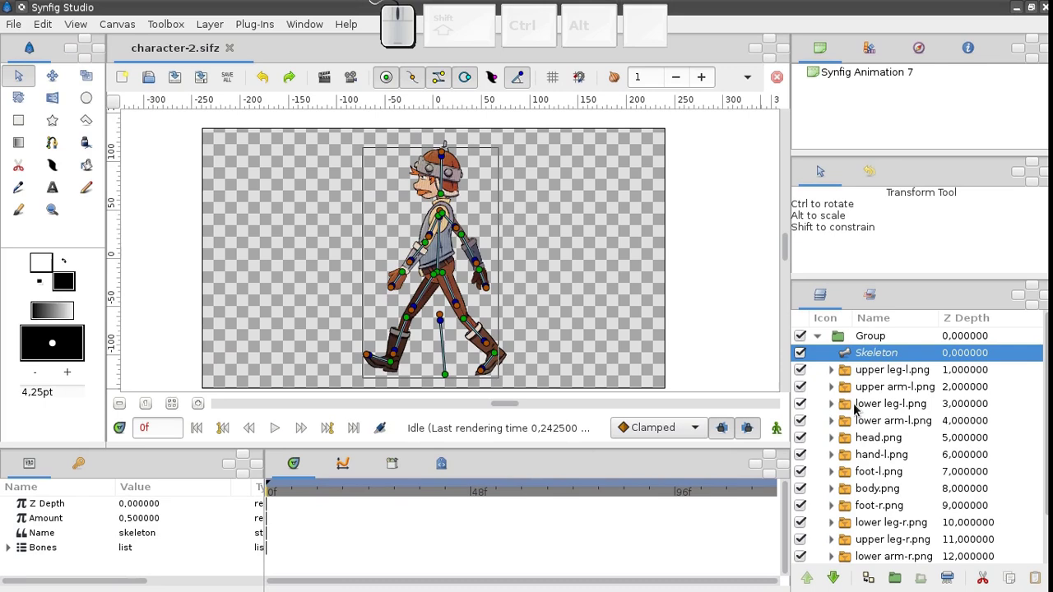
Start a new blank document, Synfig Animation 9, after saving the rigged character.
click(181, 86)
click(232, 52)
Import the body, head, hand-l, lower arm-l and upper arm-l PNGs via File > Import.
click(23, 29)
click(24, 61)
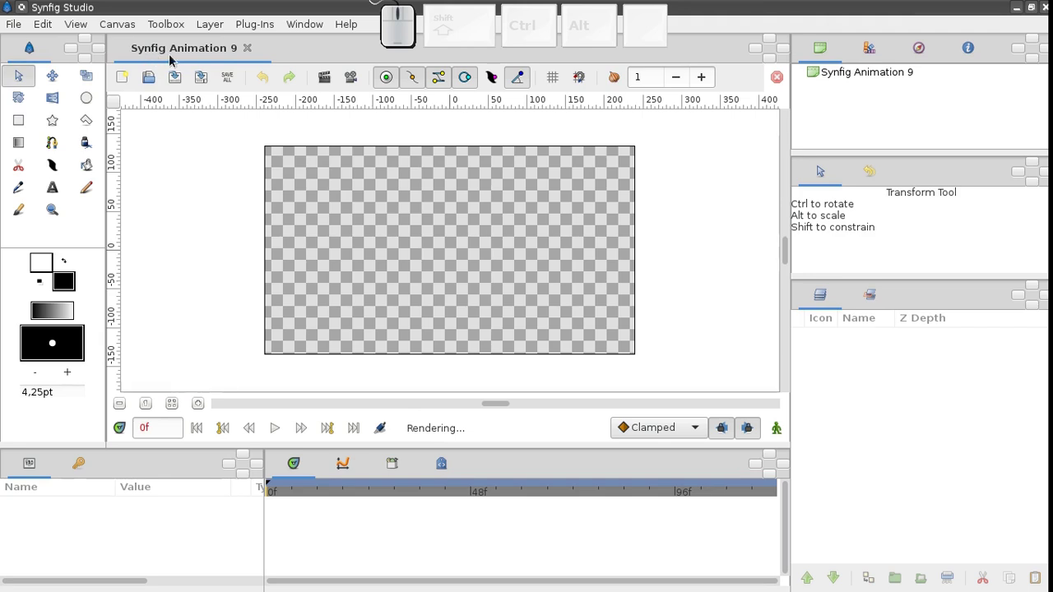
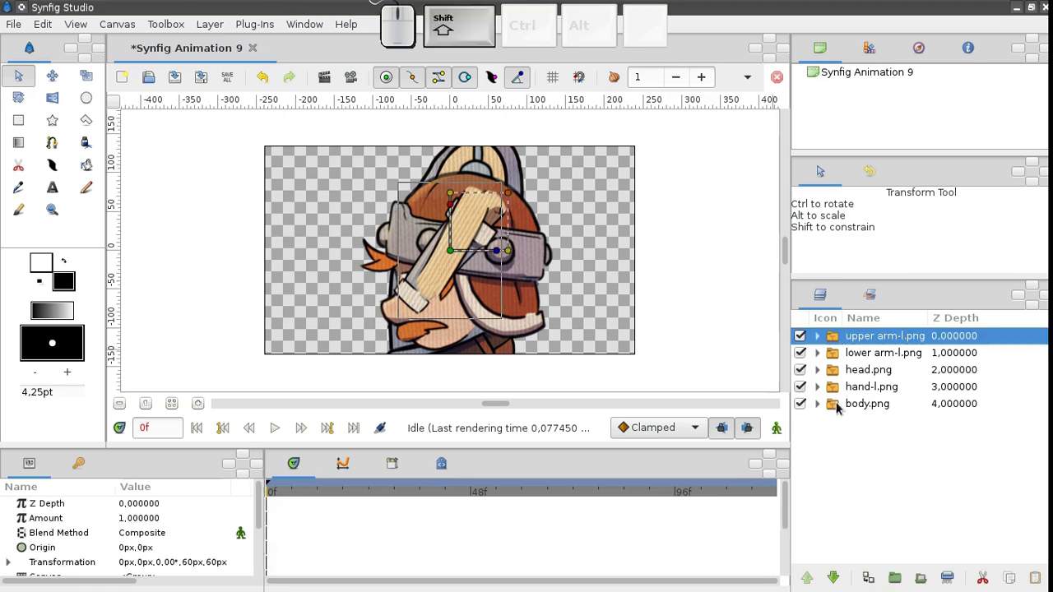
click(842, 411)
click(898, 584)
Move the imported head piece so it rests on top of the body.
click(621, 270)
click(509, 198)
click(506, 205)
click(456, 258)
click(435, 306)
click(458, 223)
Nudge the head into place above the body, leaving the arm pieces over the torso.
click(455, 204)
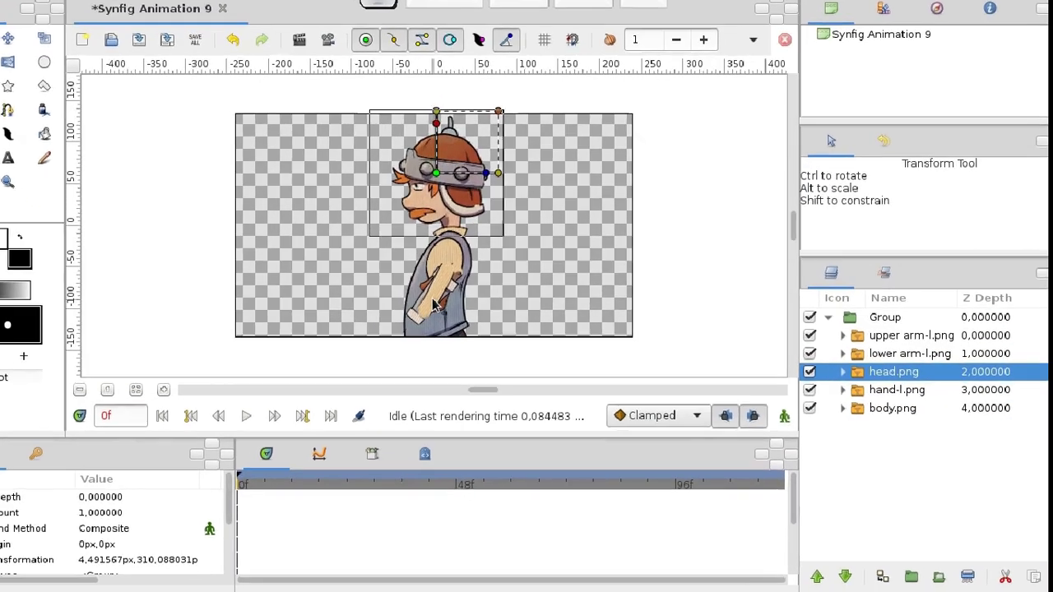
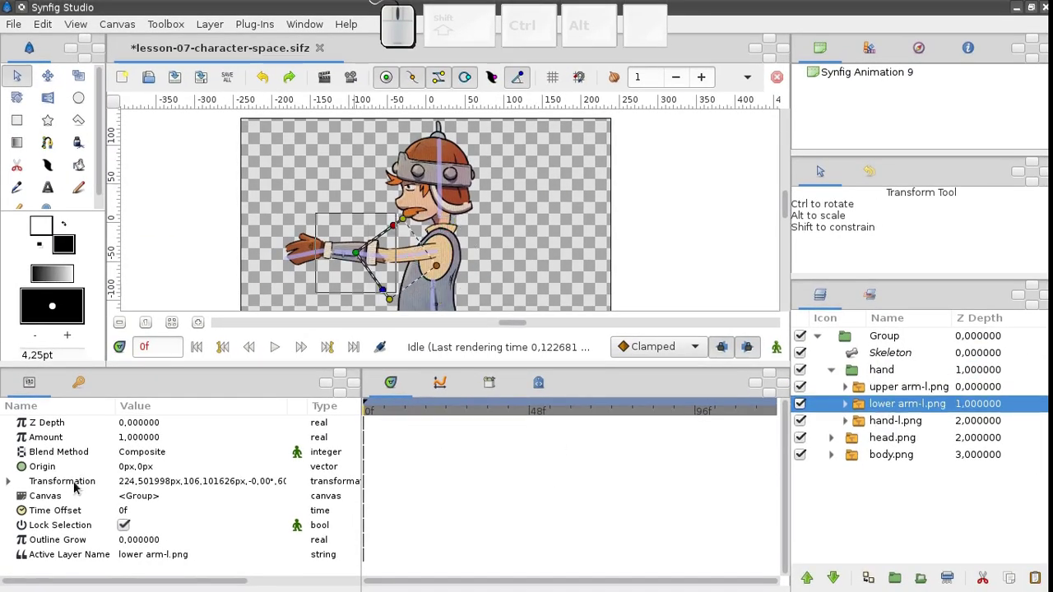
Adjust the Skeleton layer's parameters and selection in the Layers and Params panels.
click(74, 488)
right_click(74, 488)
click(99, 521)
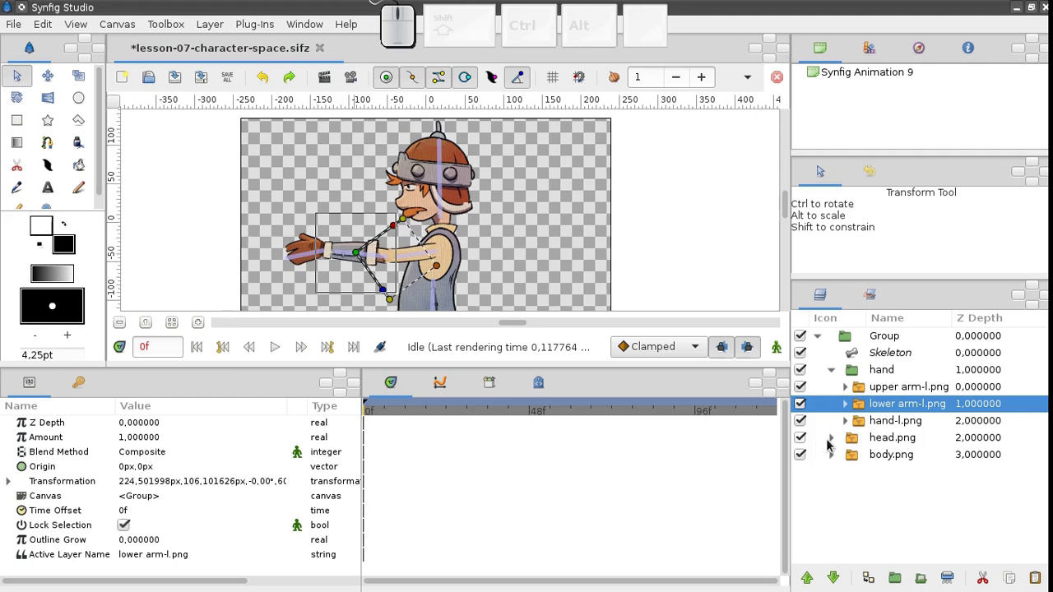
click(871, 427)
click(63, 483)
click(90, 513)
click(862, 356)
Select the Skeleton layer to reveal its bones and drag a bone handle into position.
click(402, 261)
click(395, 249)
click(382, 268)
click(360, 251)
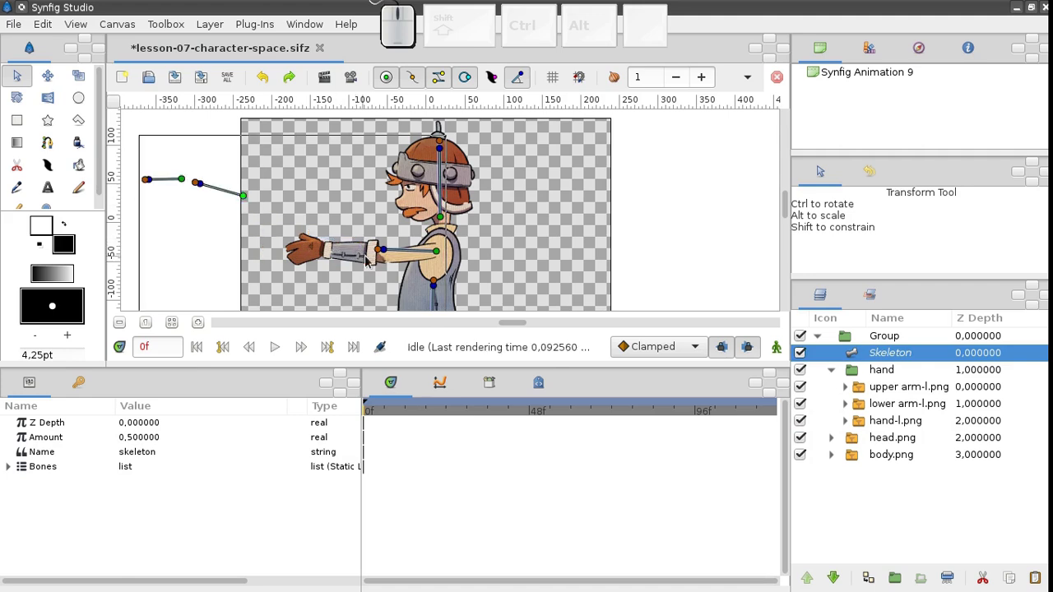
drag(372, 255, 305, 254)
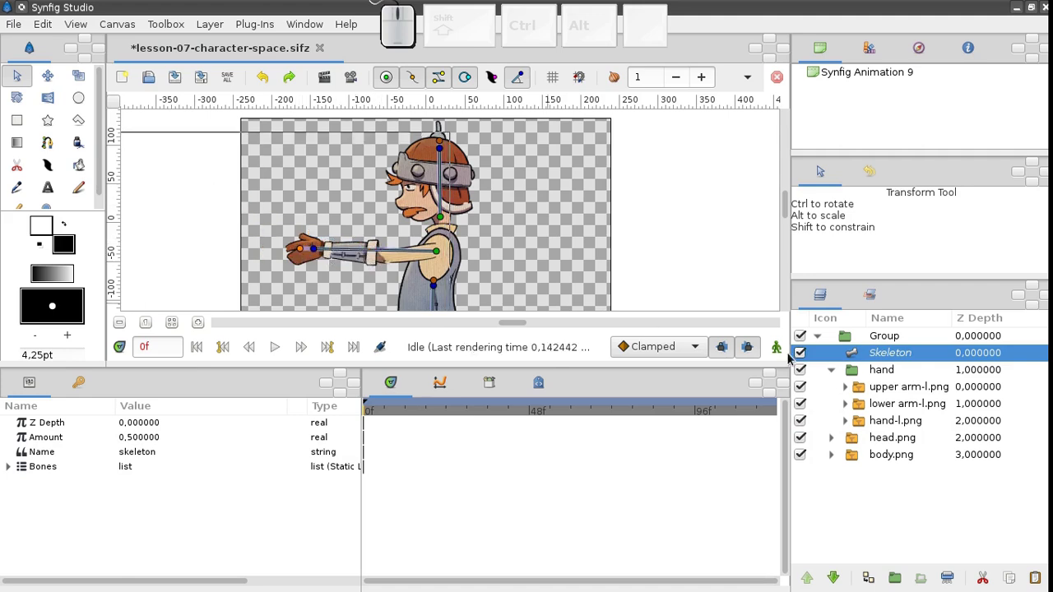
Collapse the hand group's contents and select the hand group beside the skeleton.
click(837, 378)
click(861, 380)
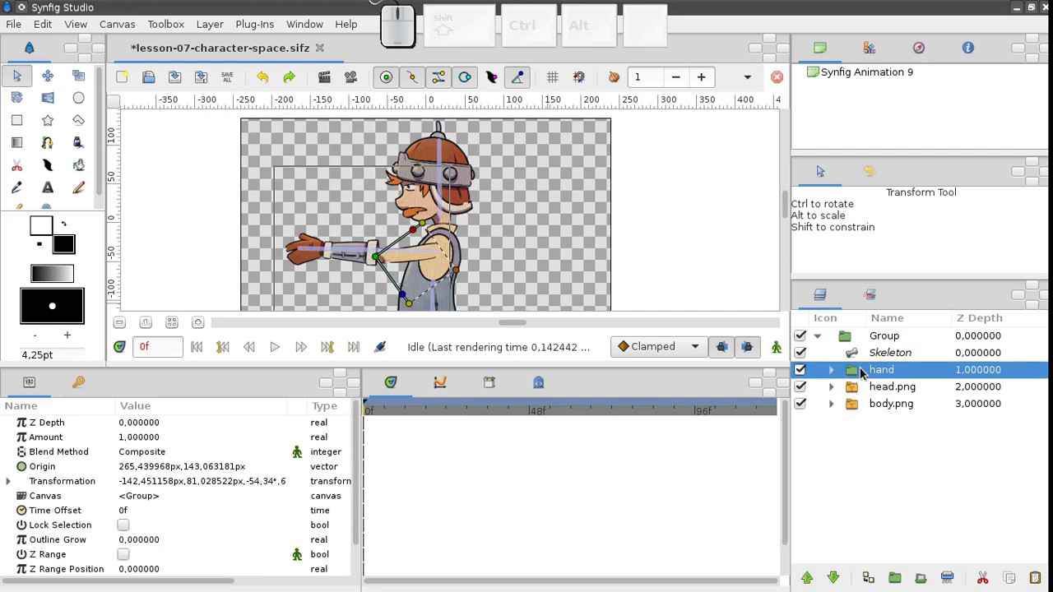